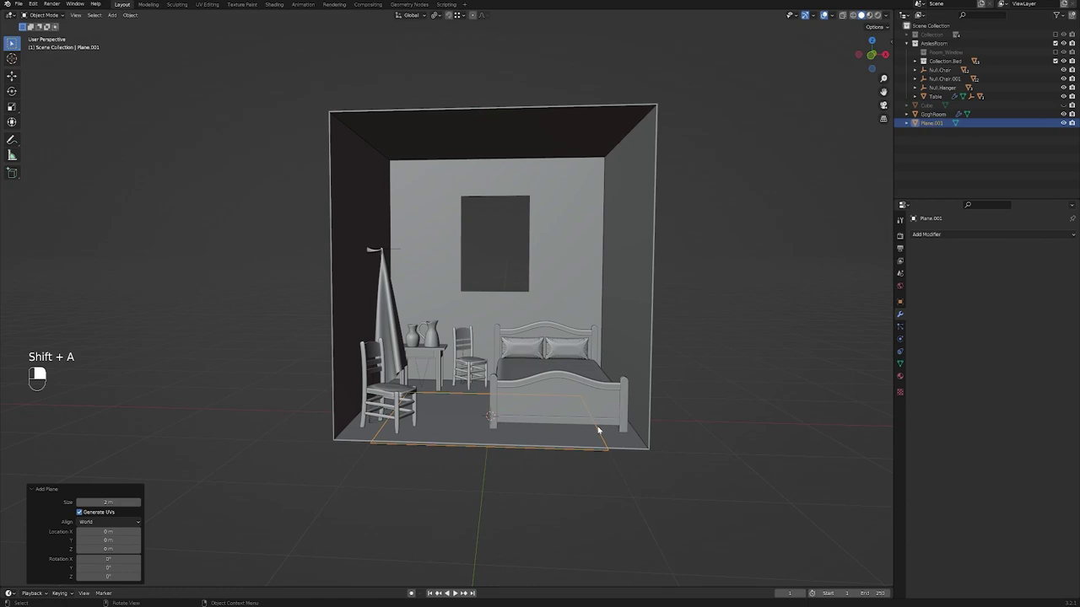
# Rotate the new plane 90° about X to stand it upright and raise it along Z.
pyautogui.press('r')
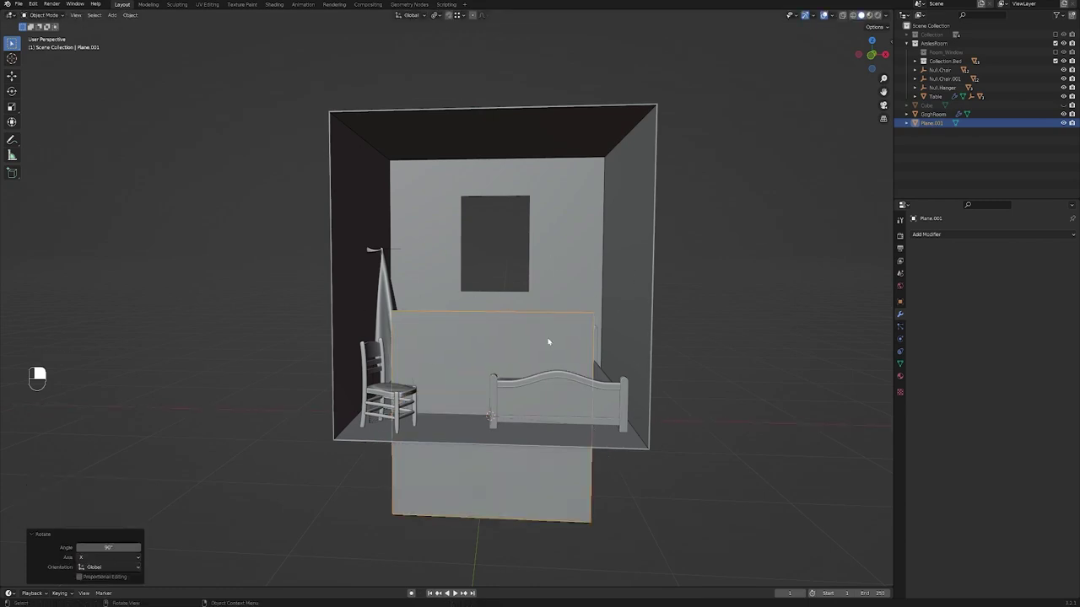
pyautogui.press('g')
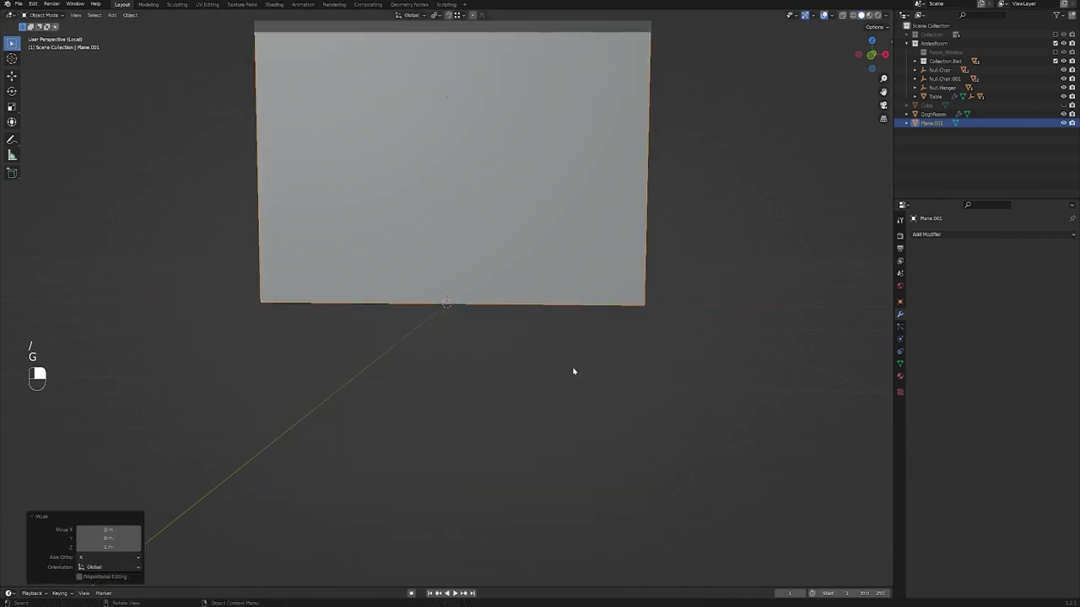
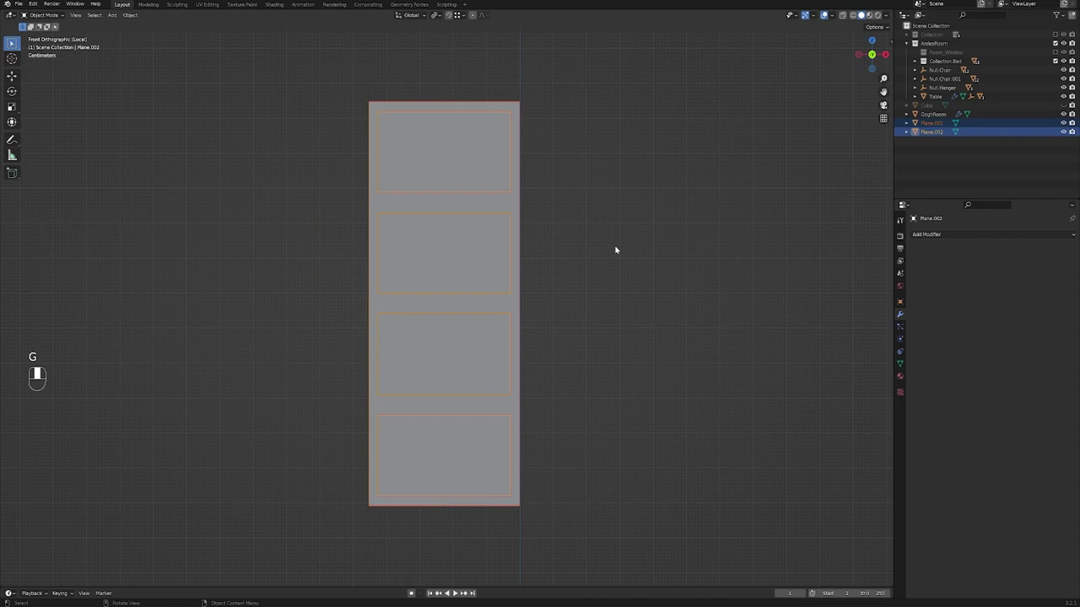
# Parent Plane.002 to the window frame plane Plane.001 as an Object child.
pyautogui.click(640, 199)
pyautogui.middleClick(640, 200)
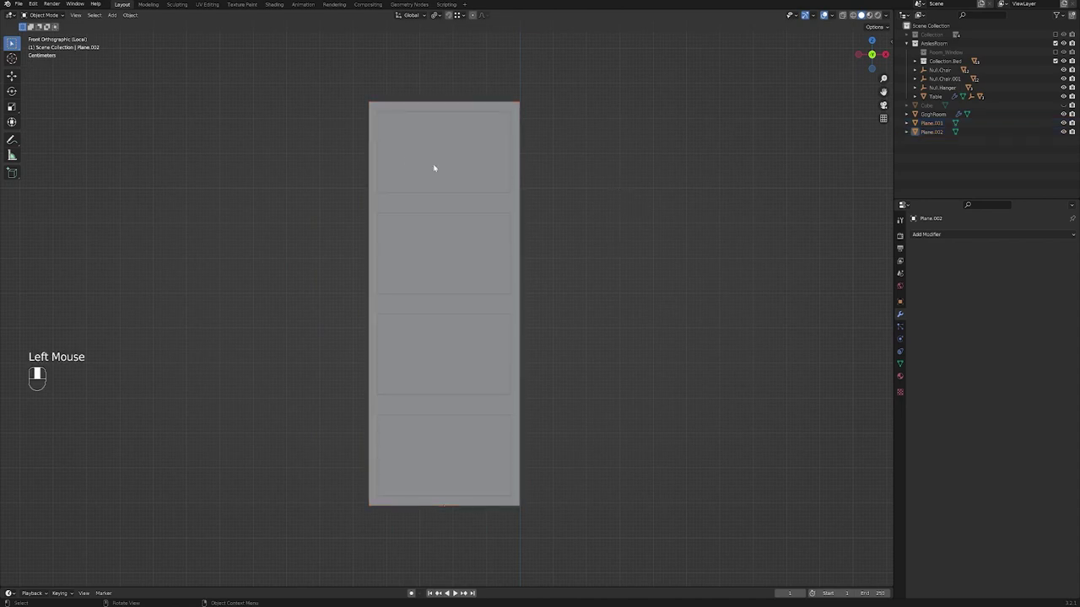
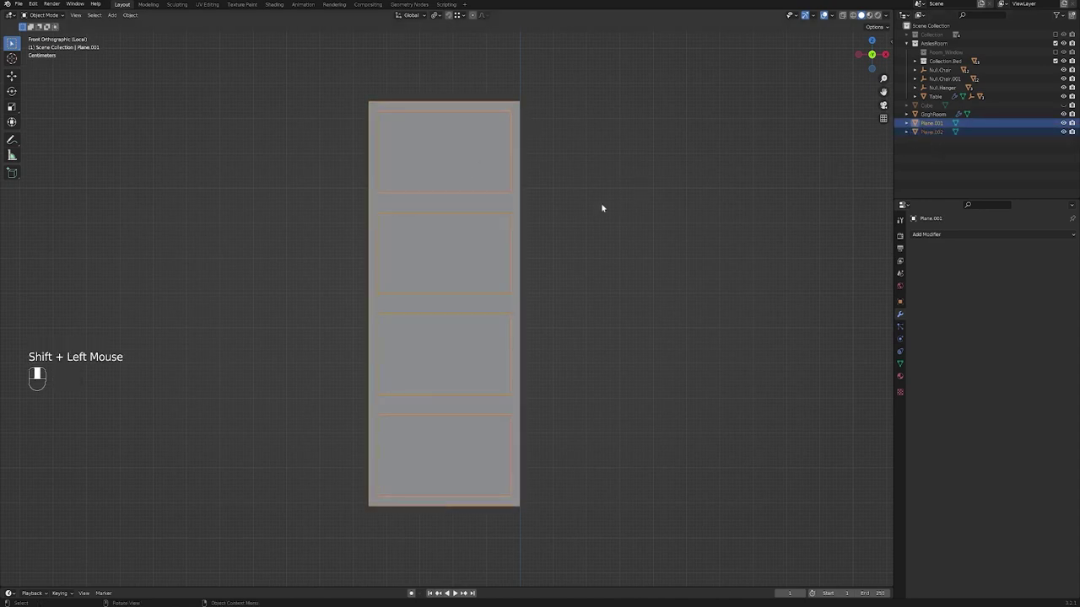
pyautogui.press('ctrl+p')
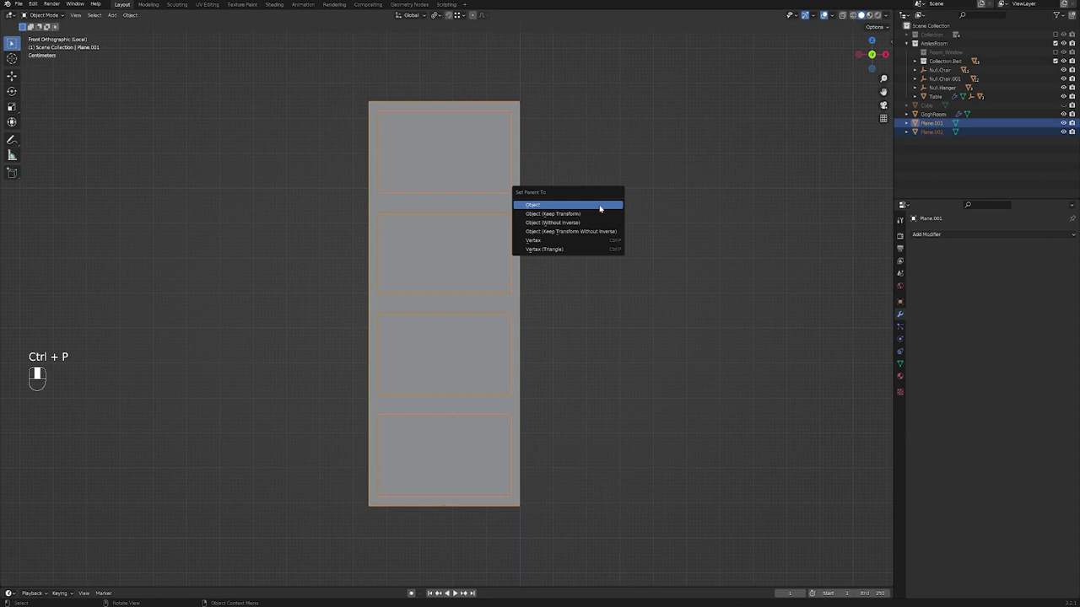
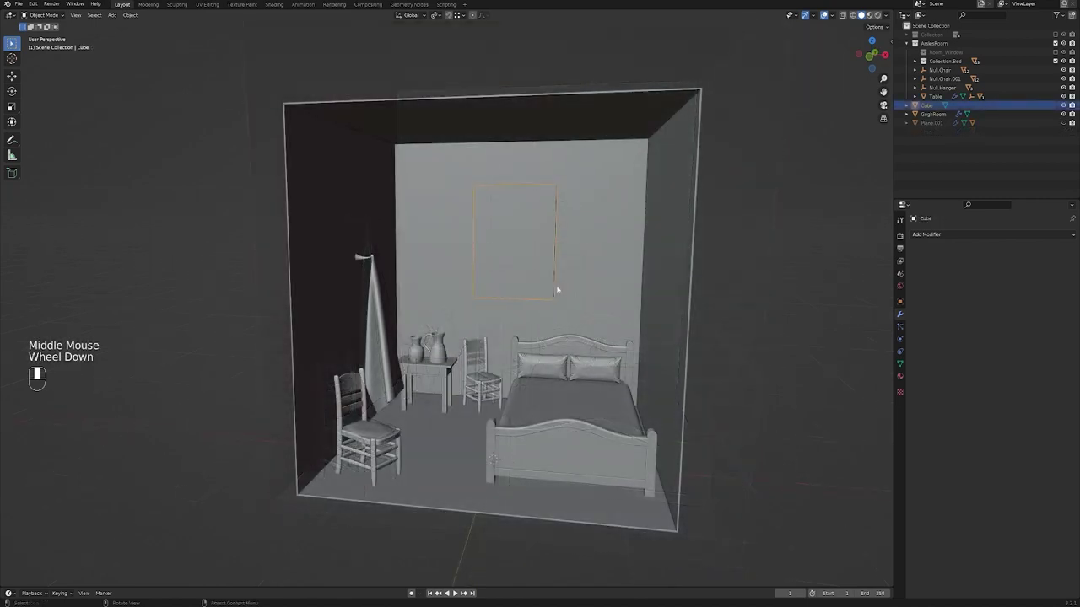
# Hide the Cube to check the wall opening, shift it along X, then show it again.
pyautogui.middleClick(574, 276)
pyautogui.scroll(-3)
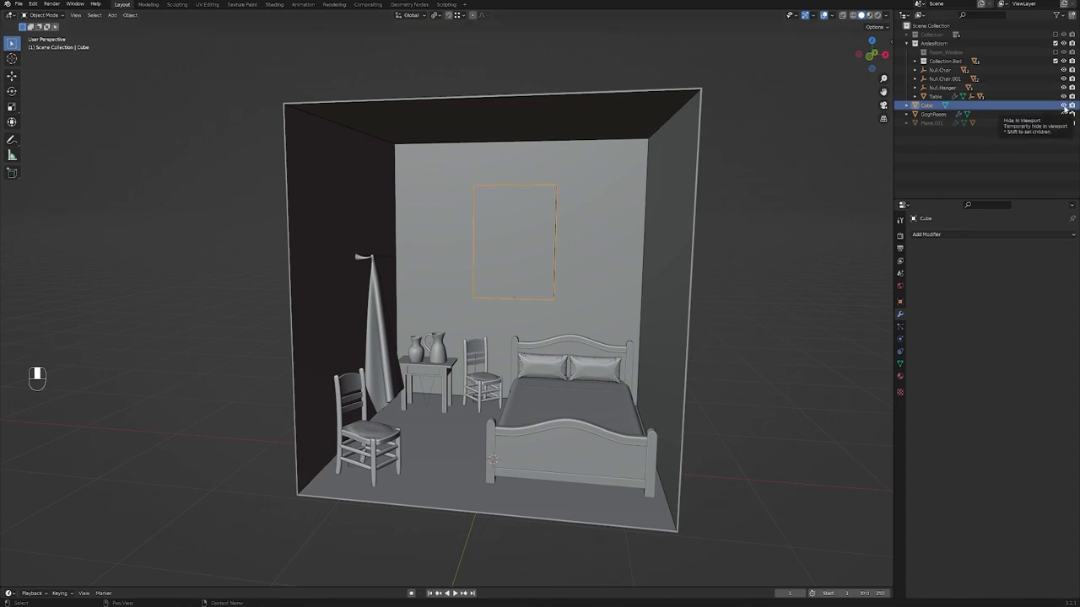
pyautogui.click(1064, 107)
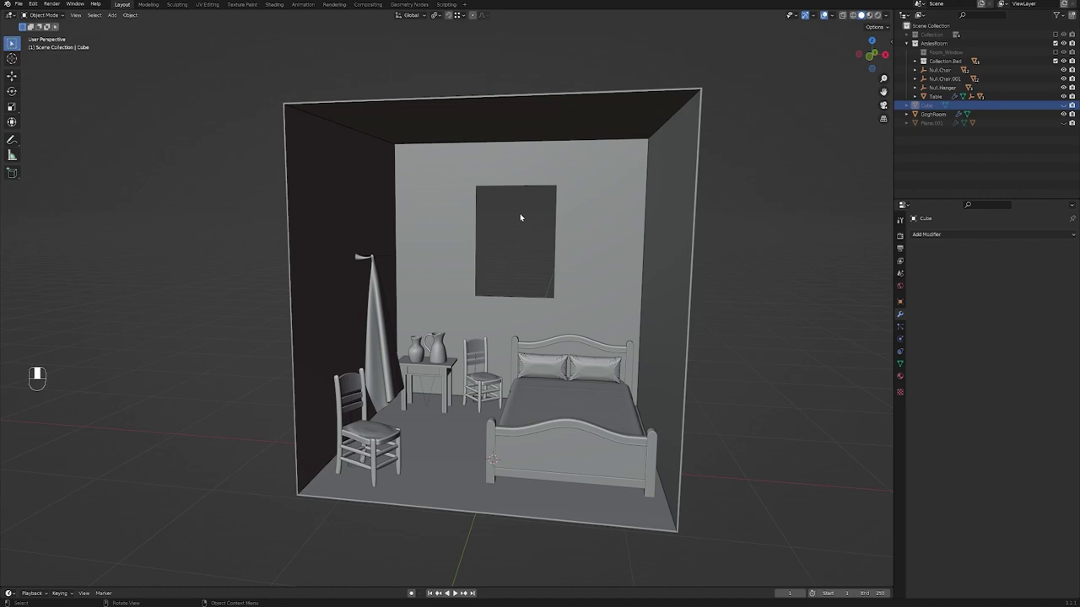
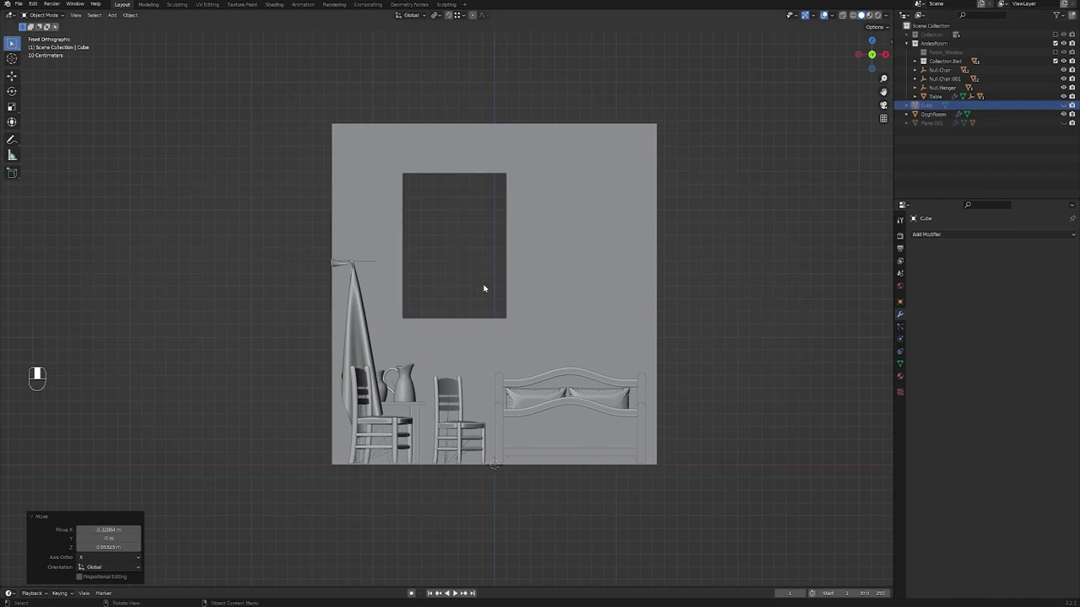
pyautogui.press('ctrl+z')
pyautogui.press('ctrl+z')
pyautogui.click(719, 302)
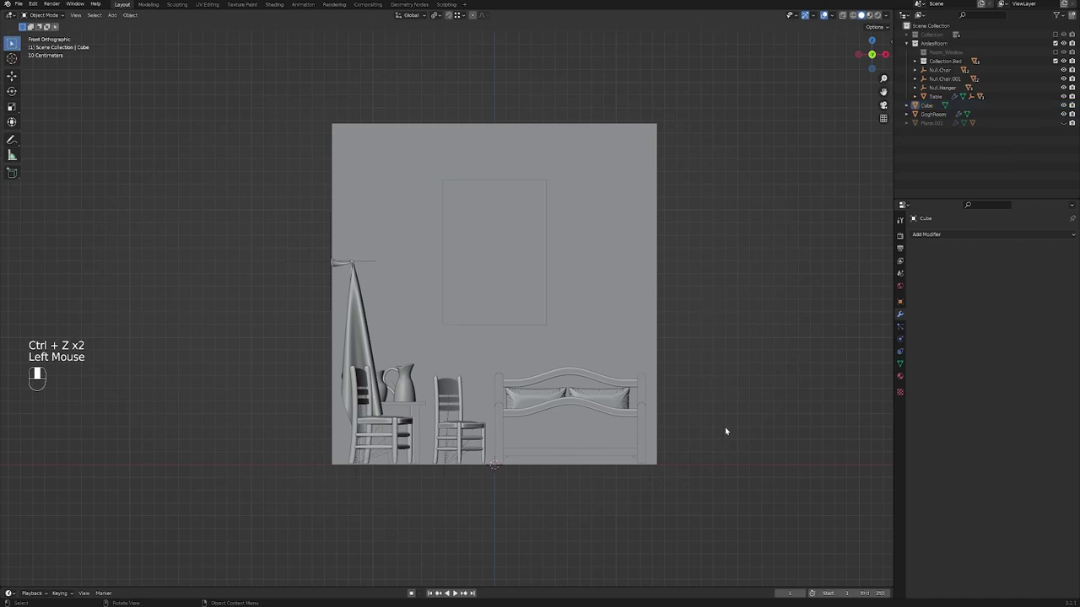
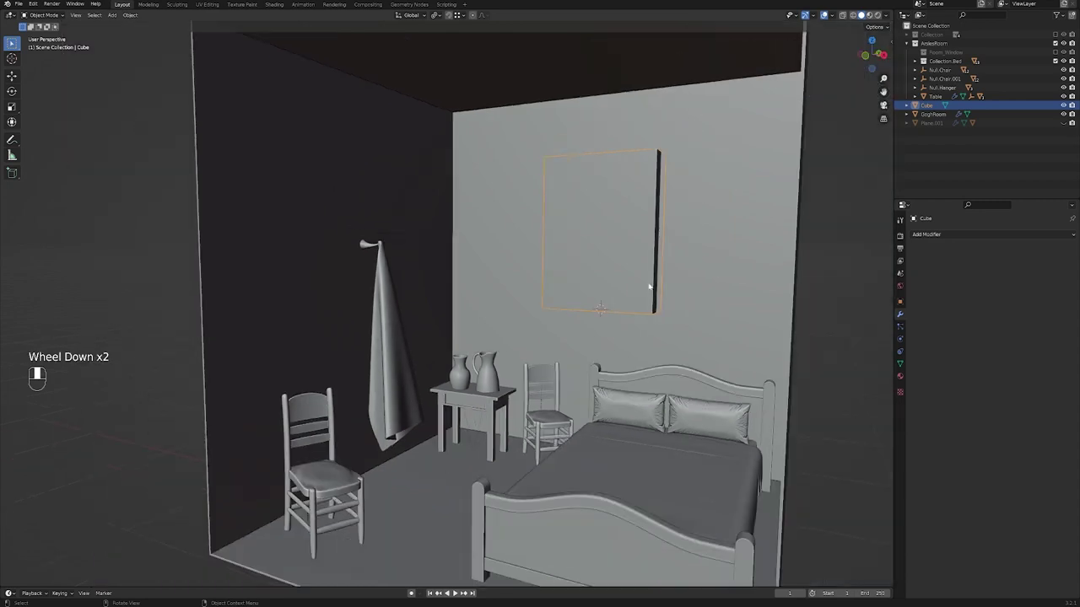
# Add an Empty at the window position and orbit to view it in the room.
pyautogui.press('shift+a')
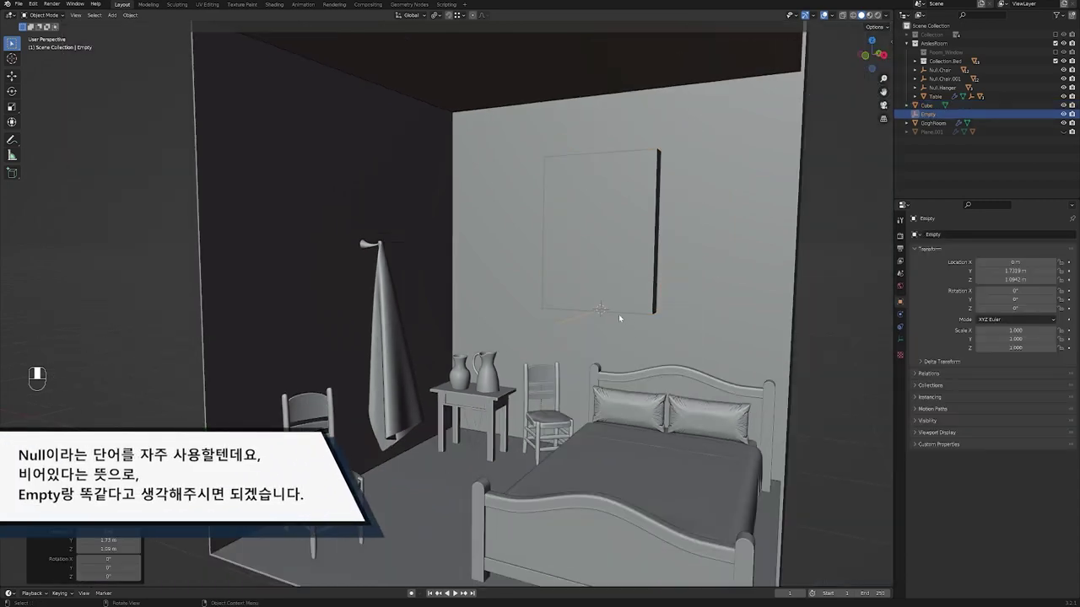
pyautogui.middleClick(603, 311)
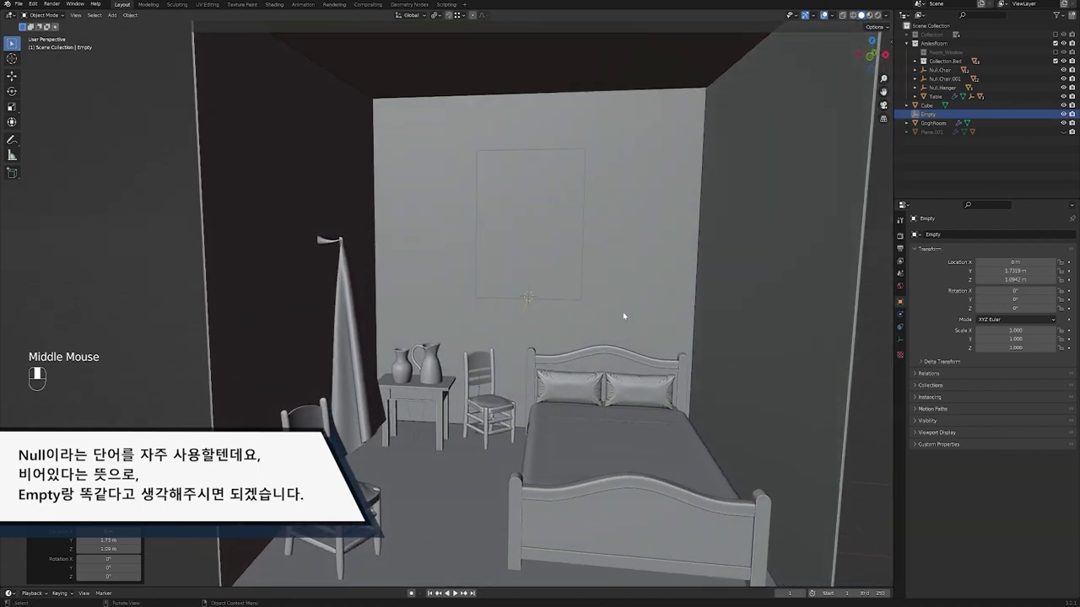
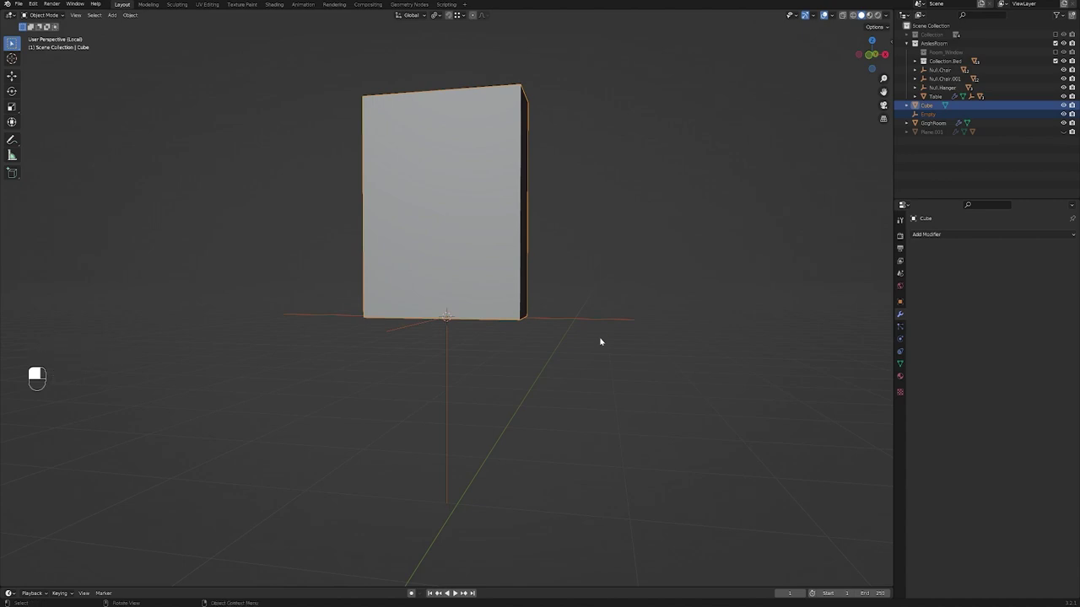
# Parent the cutting cube to the Empty and move the Empty toward the cube.
pyautogui.press('ctrl+p')
pyautogui.click(562, 314)
pyautogui.click(576, 320)
pyautogui.press('g')
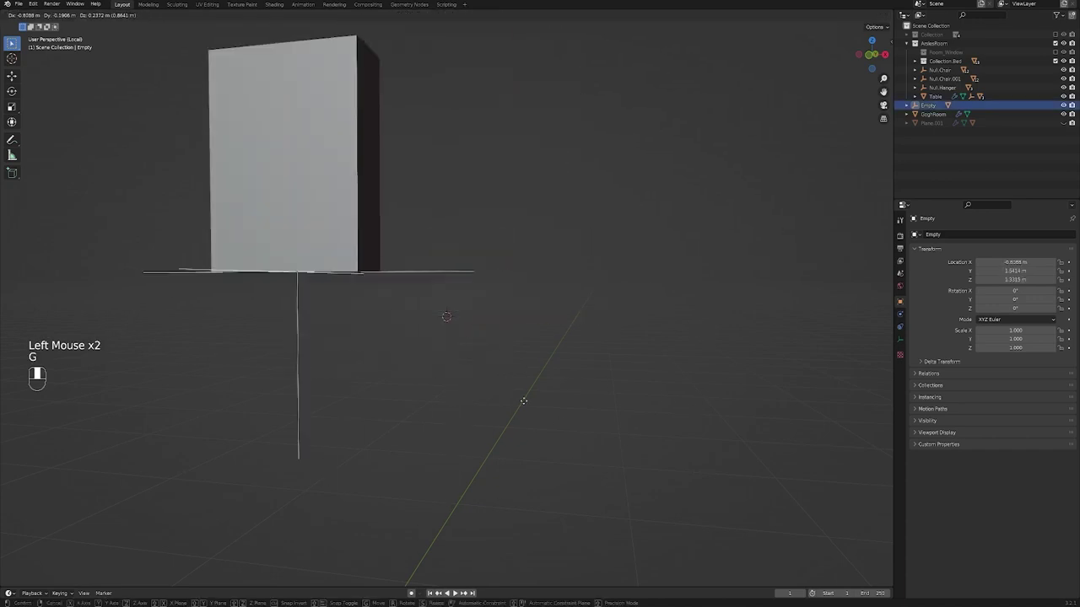
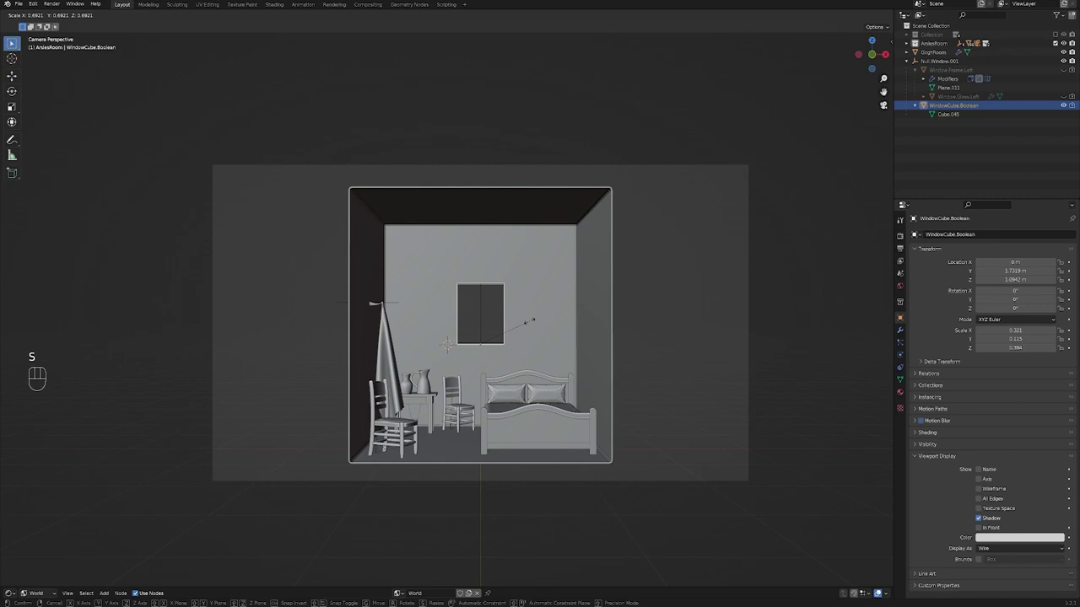
# Scale WindowCube.Boolean to preview the opening size, then cancel to keep it.
pyautogui.press('s')
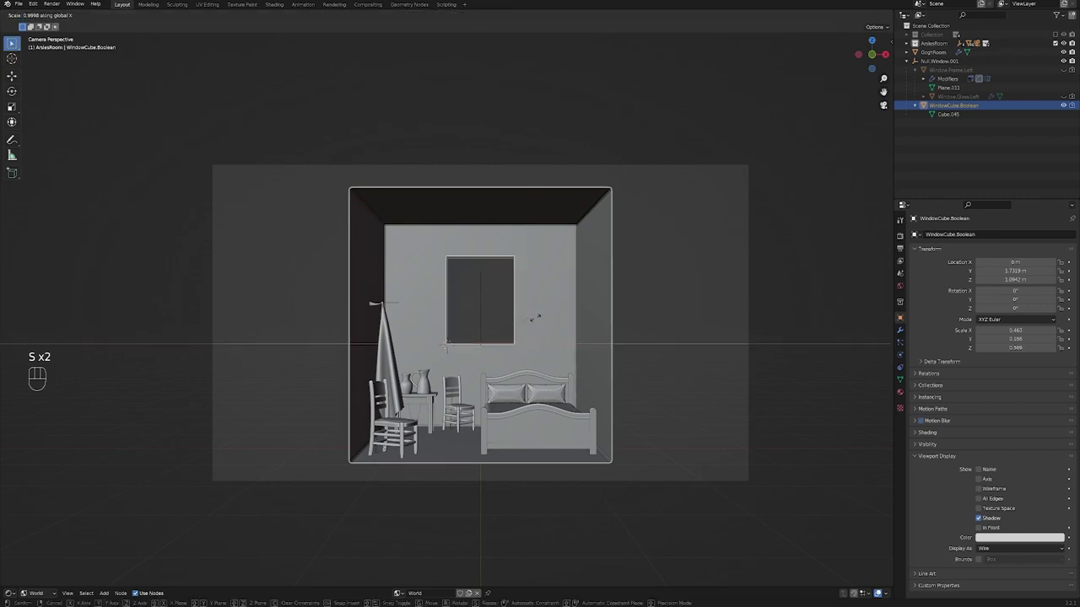
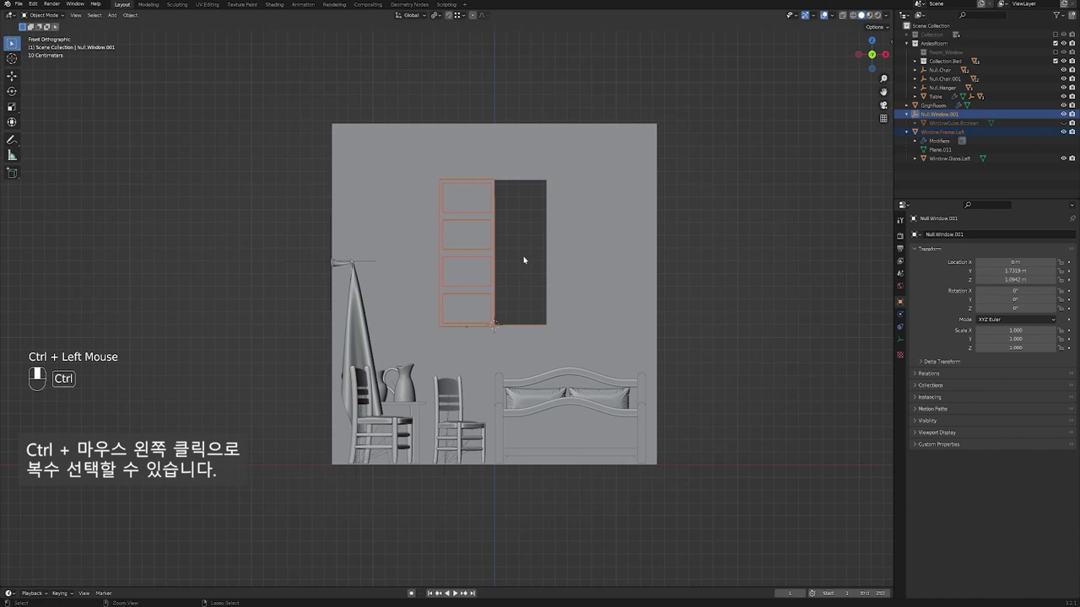
# Parent Window.Frame.Left to Null.Window.001 and test scaling the whole window via the null.
pyautogui.press('ctrl+p')
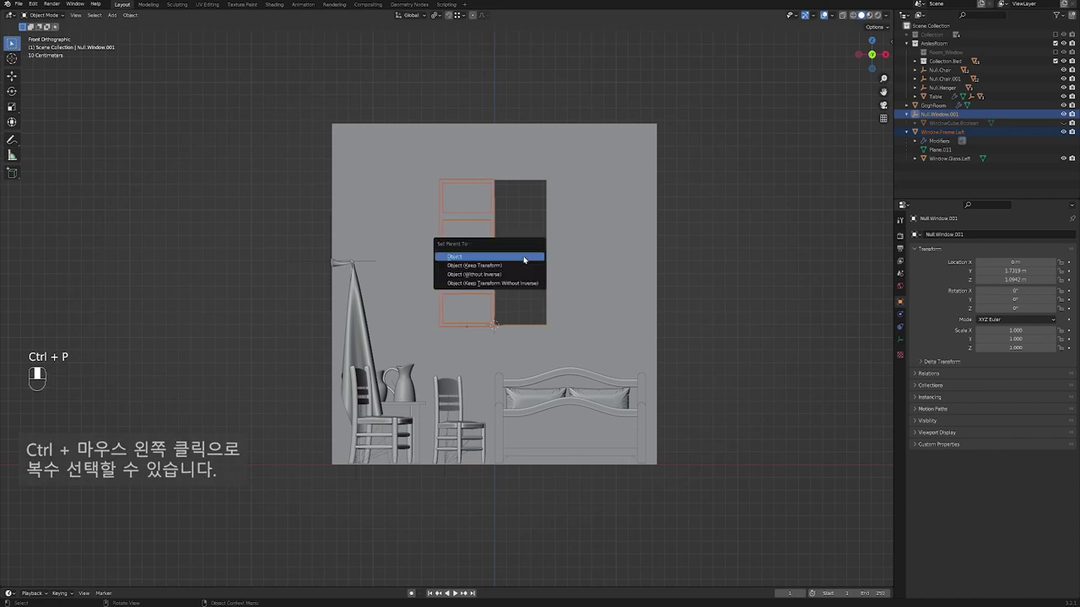
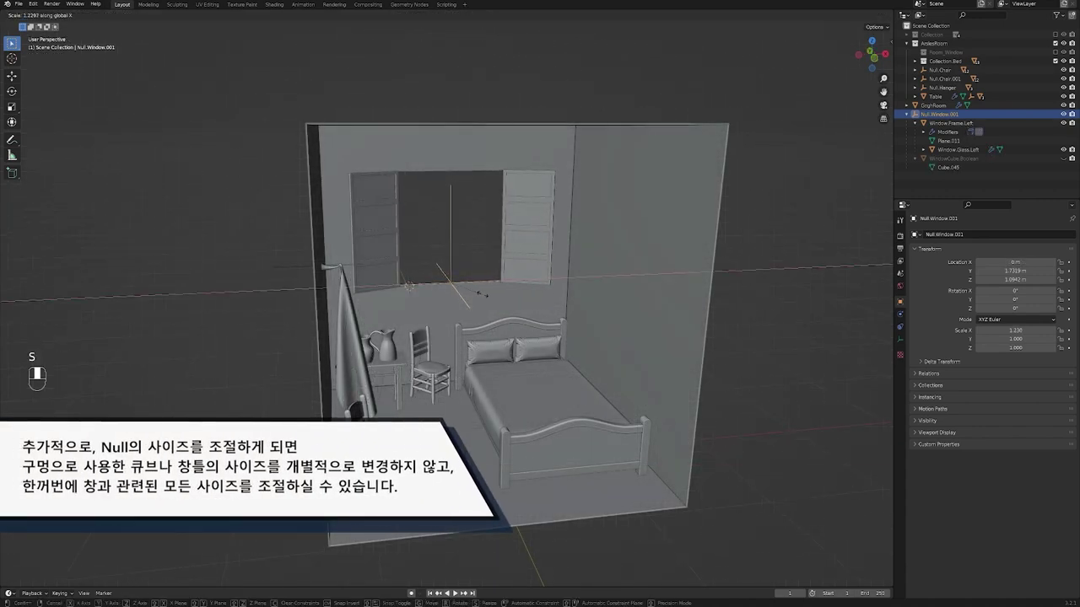
pyautogui.press('s')
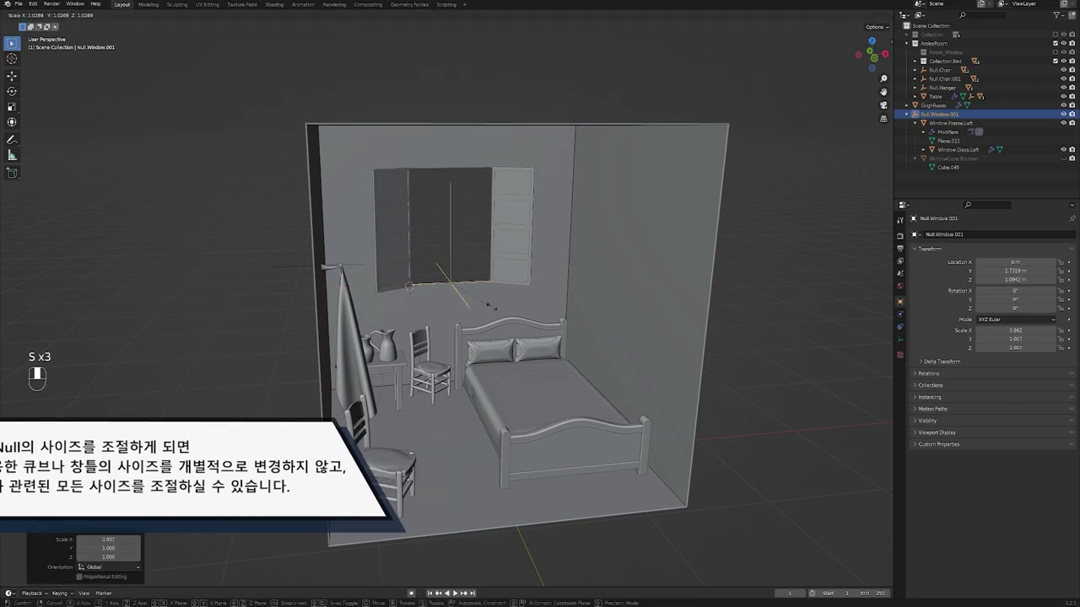
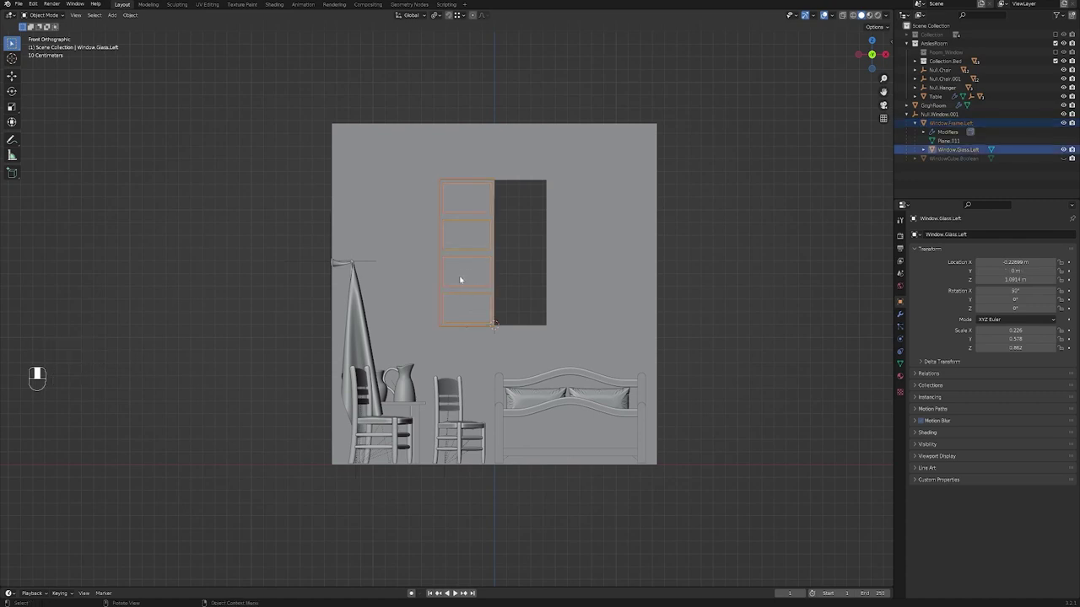
# Duplicate the left frame along X as a right pane and parent it to Null.Window.001.
pyautogui.press('shift+d')
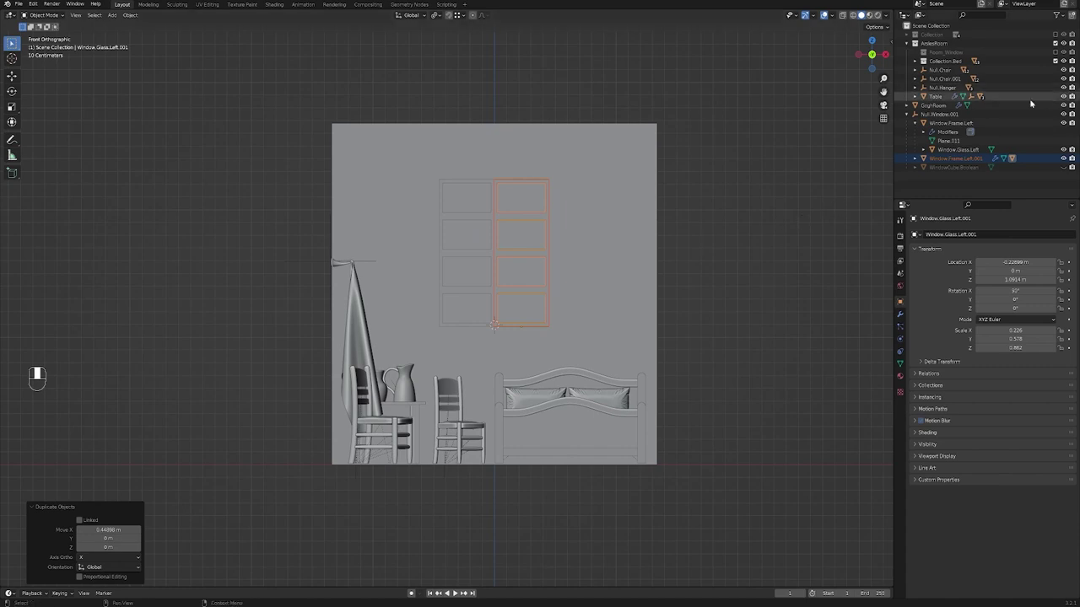
pyautogui.click(960, 159)
pyautogui.click(949, 112)
pyautogui.press('ctrl+p')
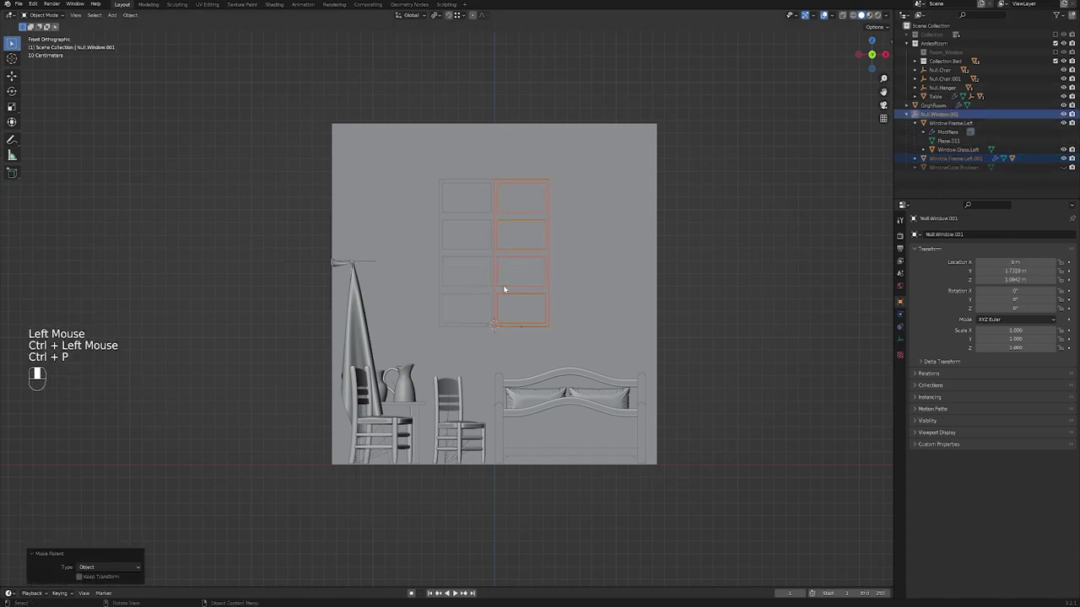